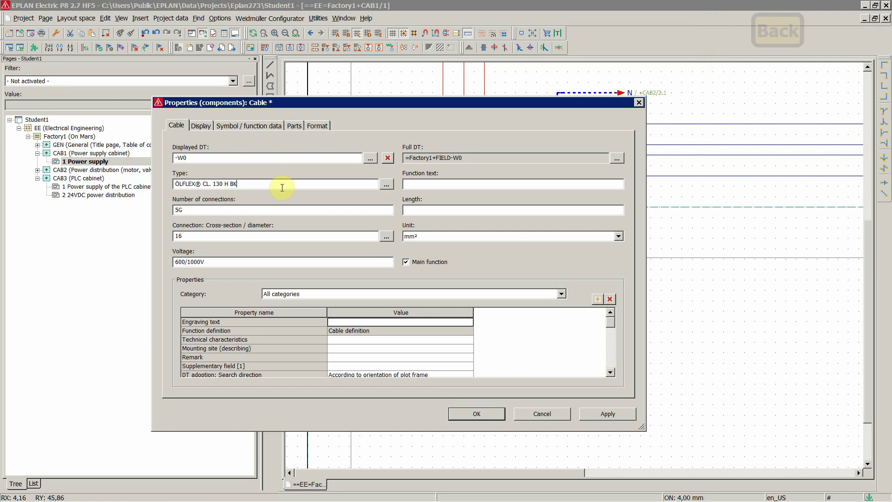
Dismiss the cable properties and select cable -W0 in the schematic
{"action": "left_click", "coordinate": [480, 417]}
{"action": "key", "text": "Escape"}
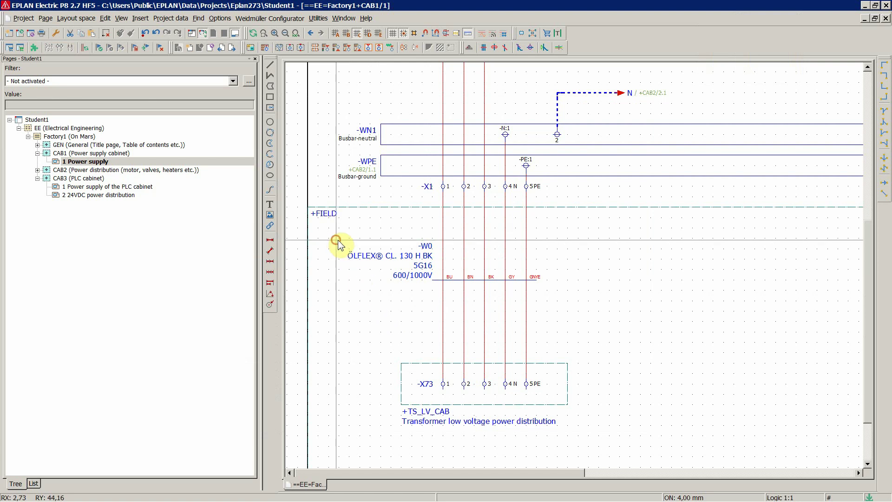
{"action": "left_click", "coordinate": [564, 307]}
Bring up cable -W0's properties on the Symbol / function data page
{"action": "left_click", "coordinate": [456, 309]}
{"action": "left_click", "coordinate": [424, 282]}
{"action": "left_click", "coordinate": [537, 279]}
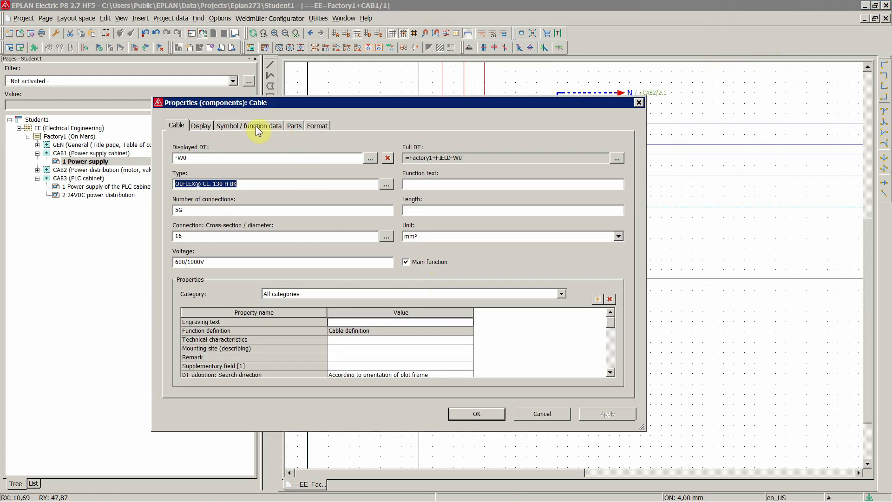
{"action": "left_click", "coordinate": [260, 129]}
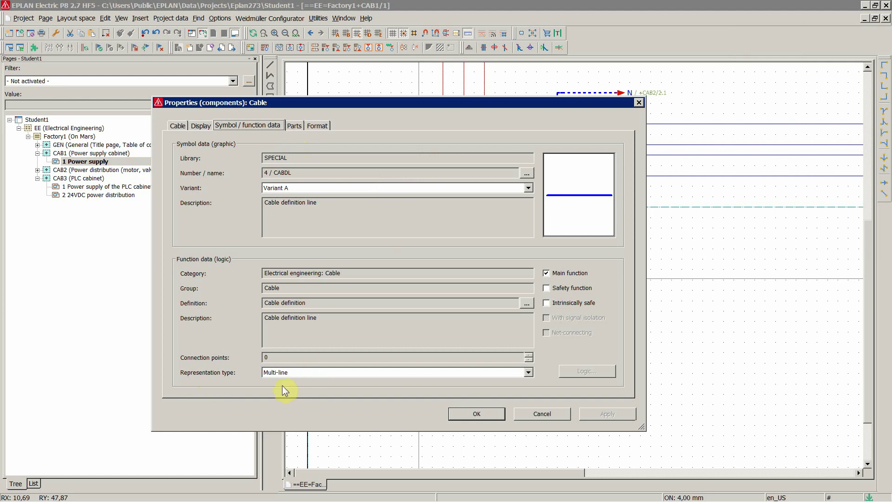
Set cable -W0's representation type to External and confirm
{"action": "left_click", "coordinate": [284, 375]}
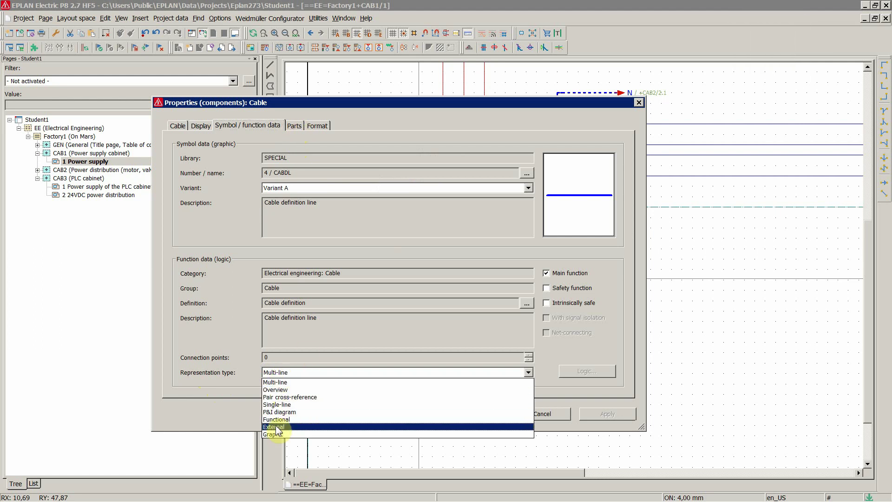
{"action": "left_click", "coordinate": [281, 429]}
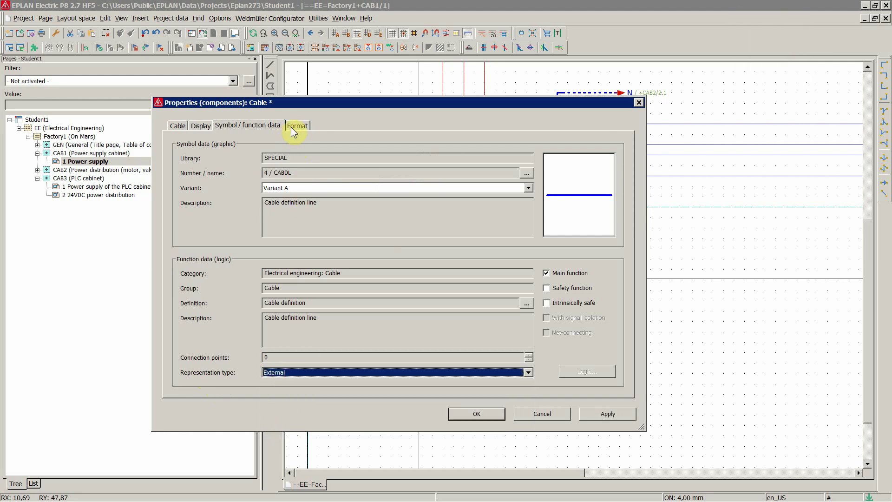
{"action": "left_click", "coordinate": [286, 376]}
{"action": "left_click", "coordinate": [285, 383]}
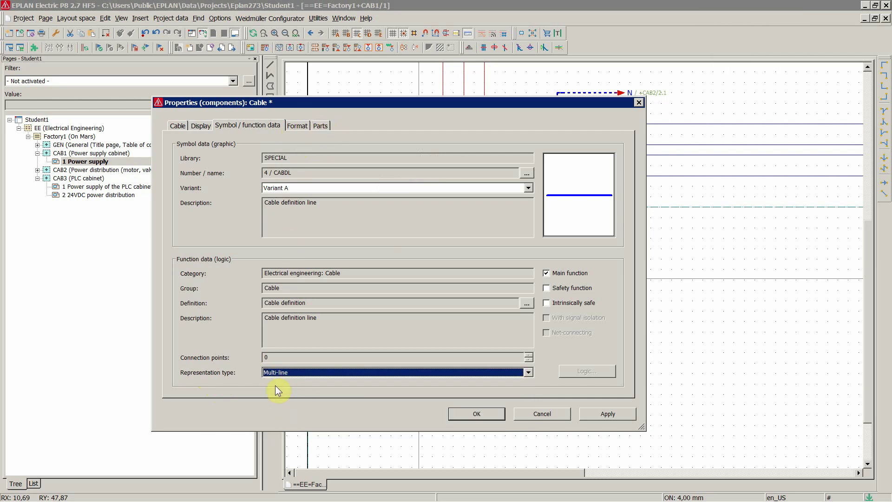
{"action": "left_click", "coordinate": [280, 376]}
{"action": "left_click", "coordinate": [280, 429]}
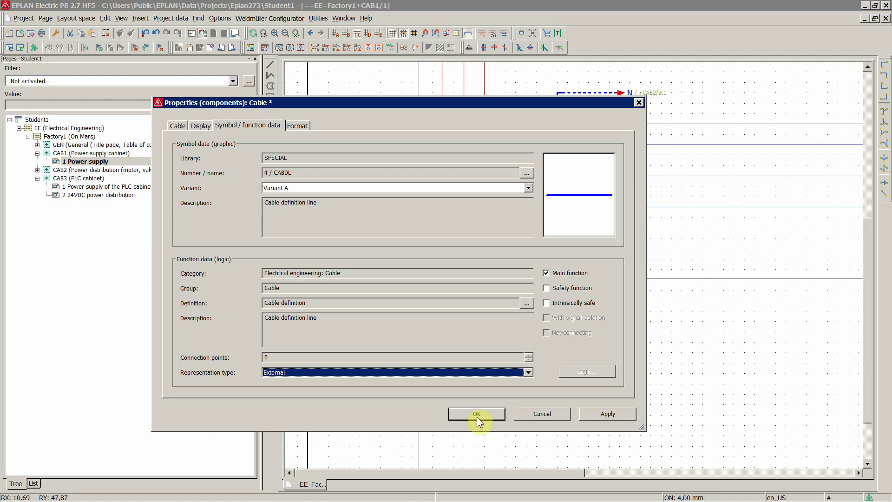
{"action": "left_click", "coordinate": [478, 419]}
Select cable -W0's core connection points and set their representation type to External
{"action": "left_click", "coordinate": [409, 307]}
{"action": "scroll", "scroll_direction": "down", "scroll_amount": 3}
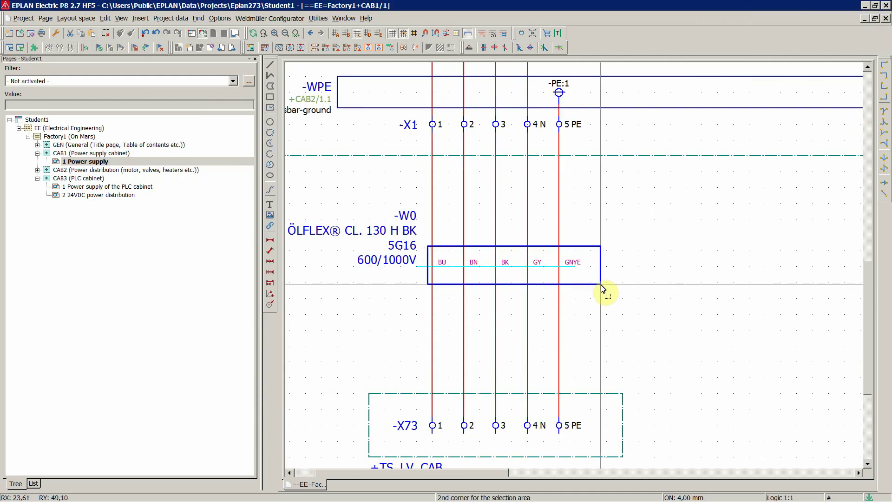
{"action": "left_click_drag", "start_coordinate": [603, 288], "coordinate": [598, 302]}
{"action": "left_click_drag", "start_coordinate": [598, 302], "coordinate": [615, 393]}
{"action": "left_click", "coordinate": [627, 485]}
{"action": "left_click", "coordinate": [290, 377]}
{"action": "left_click", "coordinate": [282, 408]}
{"action": "left_click", "coordinate": [486, 416]}
Window-select terminals -X73 1 to 5 PE and bring up their context menu
{"action": "left_click", "coordinate": [399, 302]}
{"action": "middle_click", "coordinate": [423, 208]}
{"action": "left_click_drag", "start_coordinate": [418, 419], "coordinate": [393, 360]}
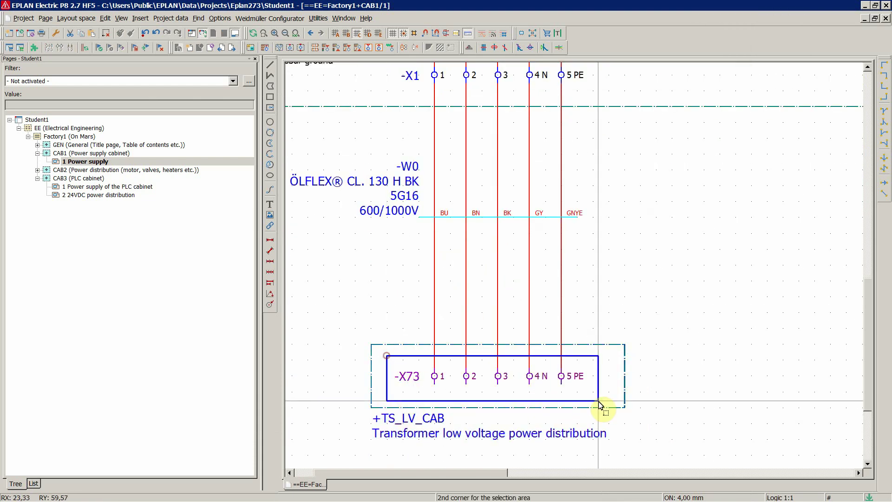
{"action": "left_click", "coordinate": [610, 398]}
{"action": "right_click", "coordinate": [610, 398]}
In the -X73 terminals' Symbol / function data, pick External as representation type
{"action": "left_click", "coordinate": [624, 383]}
{"action": "left_click", "coordinate": [285, 379]}
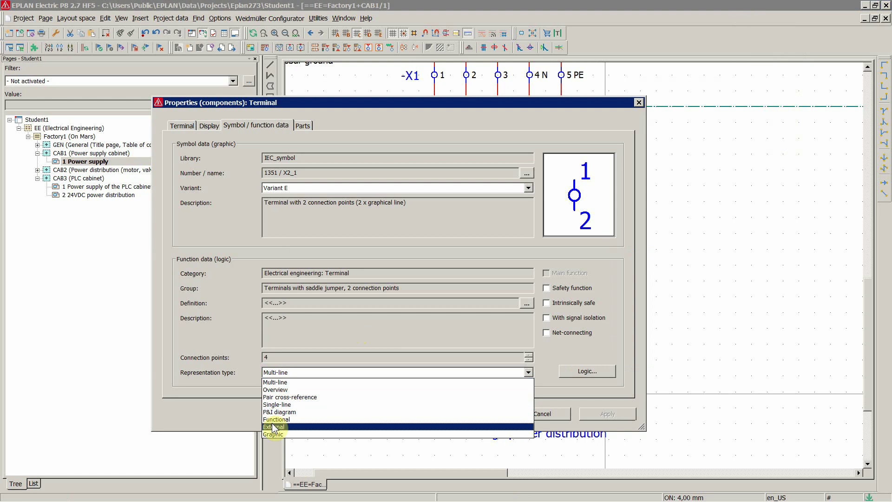
{"action": "left_click", "coordinate": [277, 431]}
{"action": "left_click", "coordinate": [604, 416]}
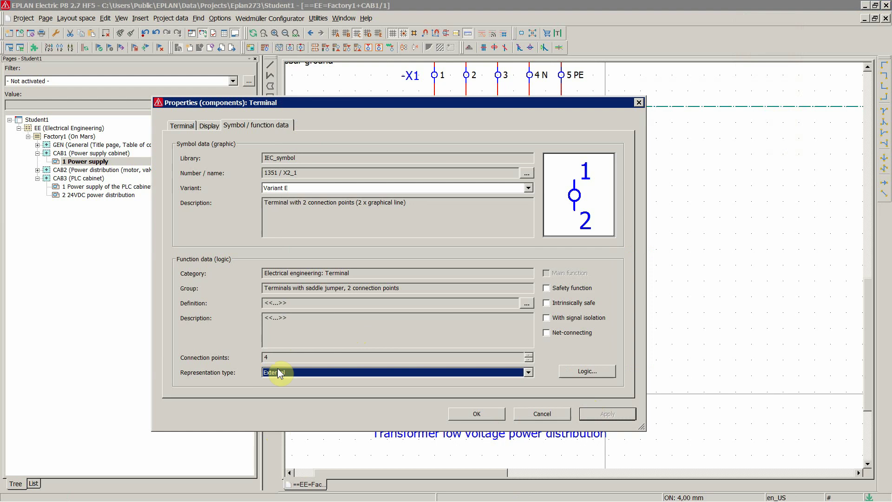
Reselect External for the terminals' representation type and confirm with OK
{"action": "left_click_drag", "start_coordinate": [277, 377], "coordinate": [286, 400]}
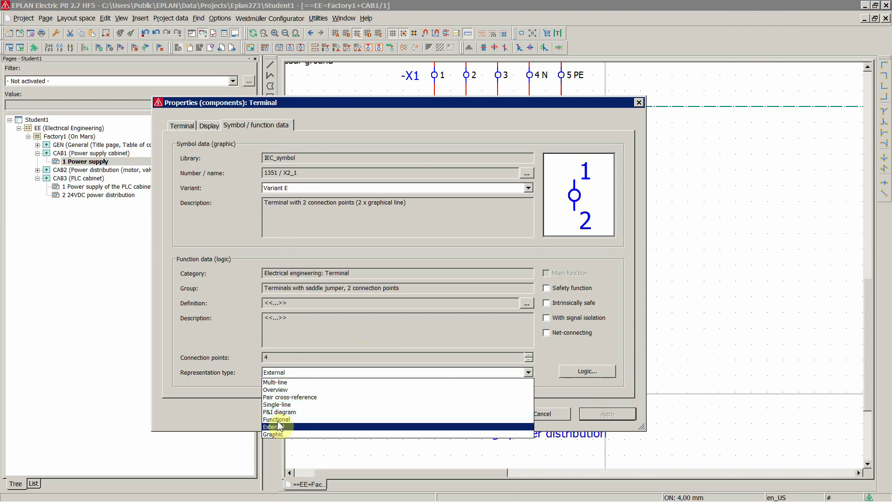
{"action": "left_click", "coordinate": [280, 388]}
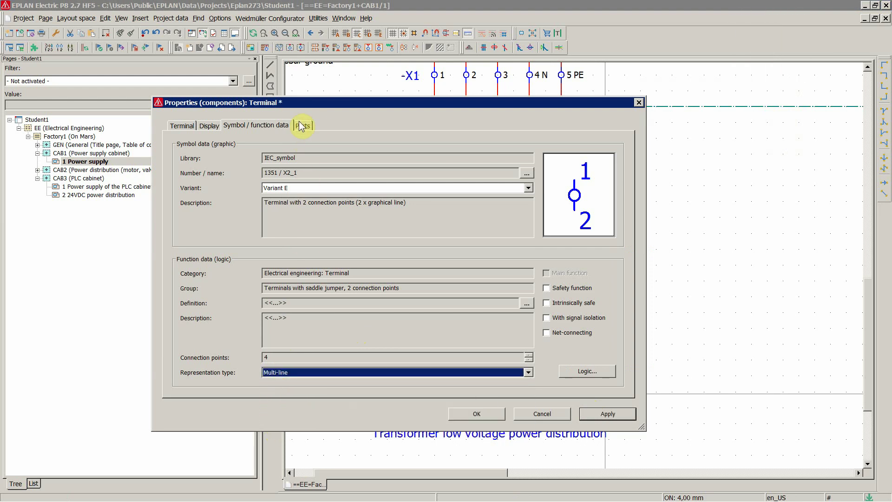
{"action": "left_click_drag", "start_coordinate": [287, 373], "coordinate": [288, 407]}
{"action": "left_click", "coordinate": [283, 432]}
{"action": "left_click", "coordinate": [478, 416]}
{"action": "left_click_drag", "start_coordinate": [409, 296], "coordinate": [438, 292]}
{"action": "scroll", "scroll_direction": "down", "scroll_amount": 3}
{"action": "scroll", "scroll_direction": "down", "scroll_amount": 3}
{"action": "left_click", "coordinate": [374, 276]}
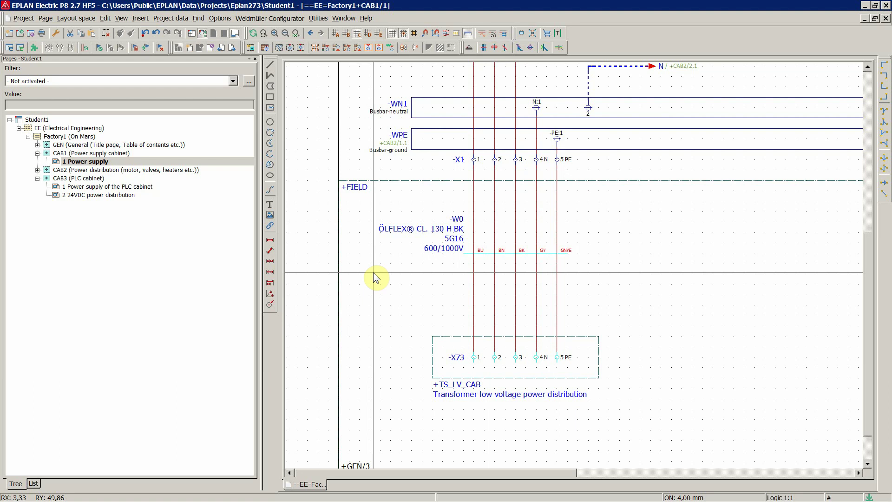
{"action": "left_click", "coordinate": [374, 277]}
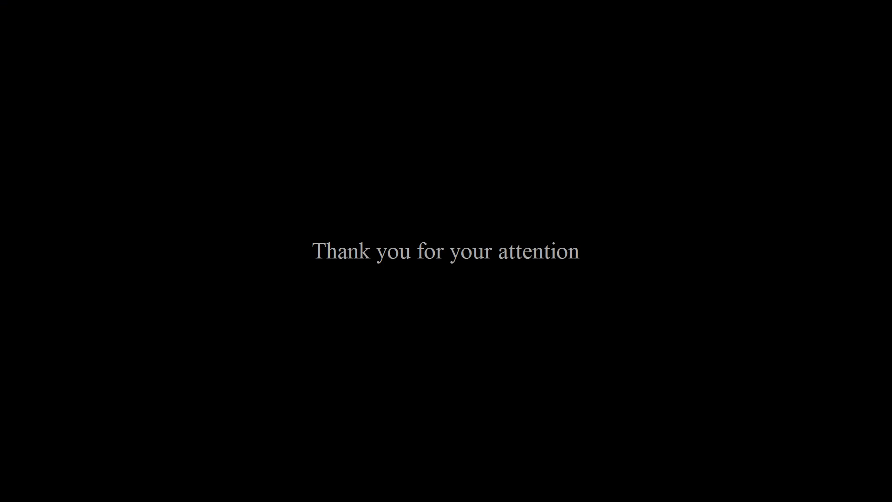